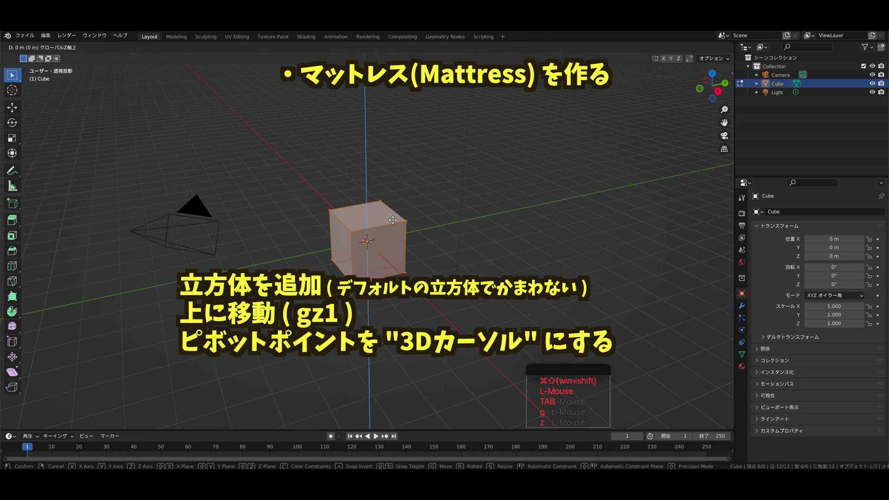
- Move the cube up 1 unit, then flatten it along Z with scale factors .5 and .2
key(1)
key(Return)
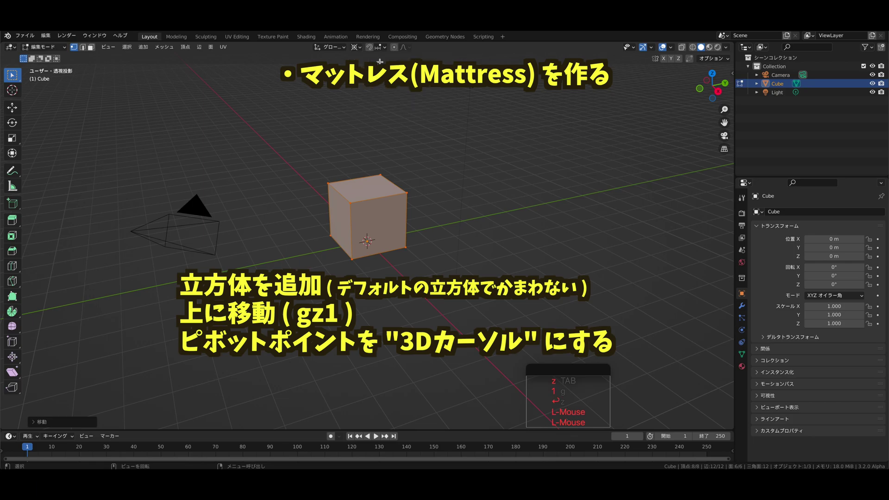
key(s)
key(z)
key(.)
key(5)
key(s)
key(z)
key(.)
key(2)
key(Return)
- Flatten the slab again by .2 on Z and narrow it to half width along X
key(s)
key(z)
key(.)
key(2)
key(Return)
key(s)
key(x)
key(.)
key(5)
key(Return)
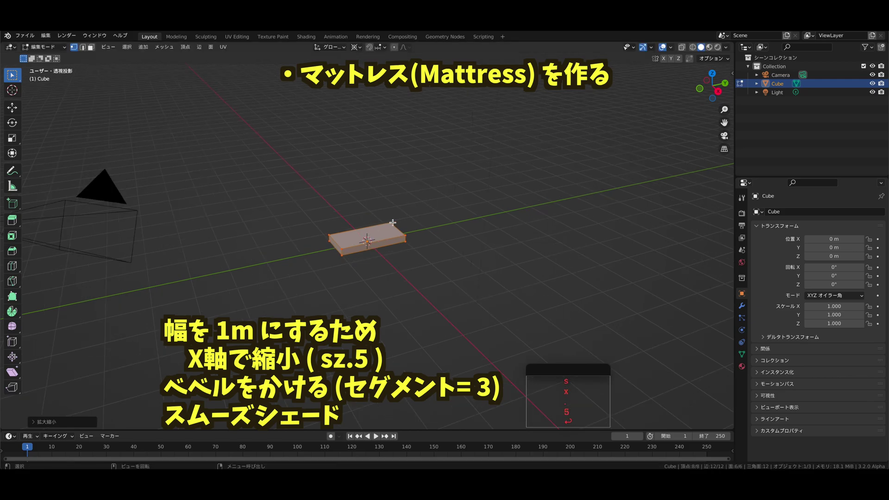
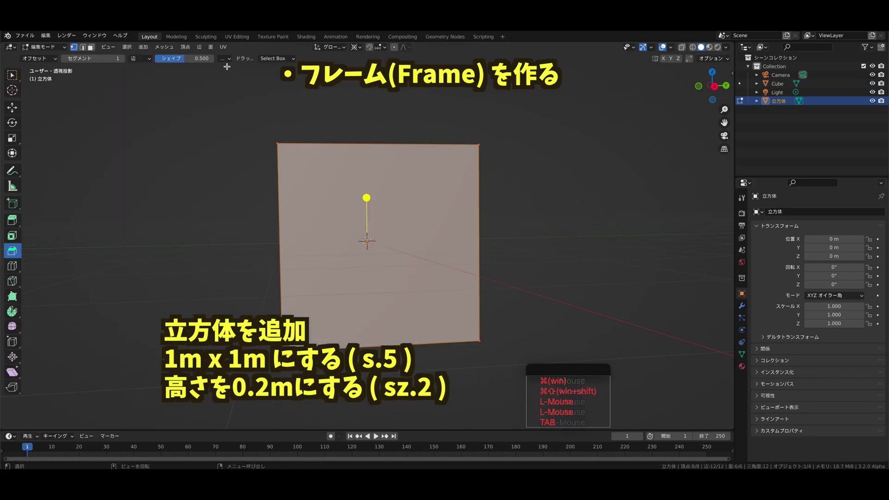
- Shrink the new frame cube to half size, then flatten it to 0.20 of its height on Z
key(s)
key(.)
key(5)
key(Return)
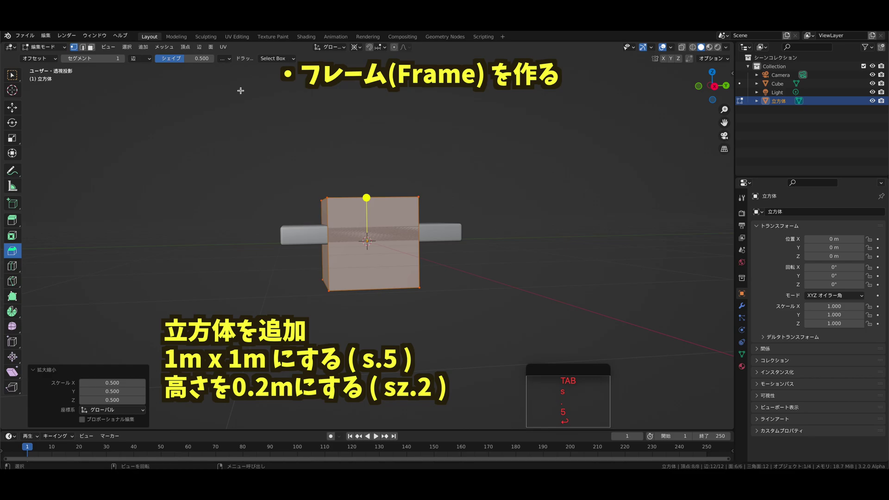
key(s)
key(z)
key(.)
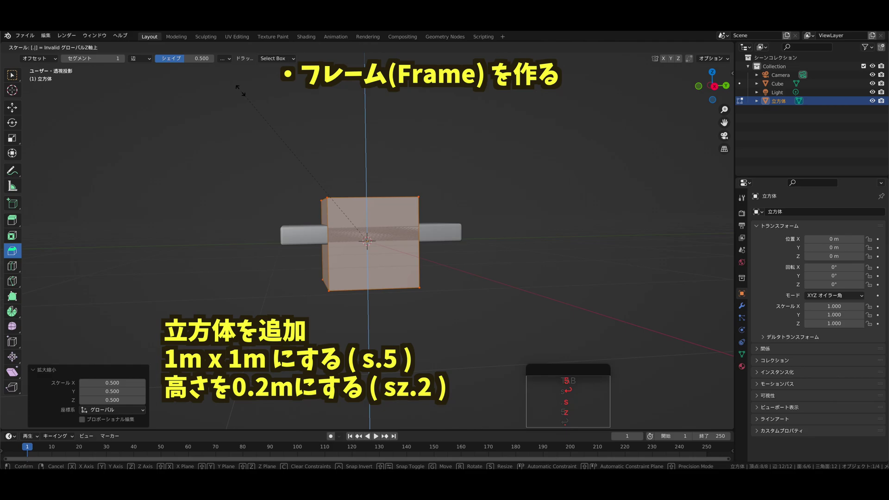
key(2)
key(0)
key(Return)
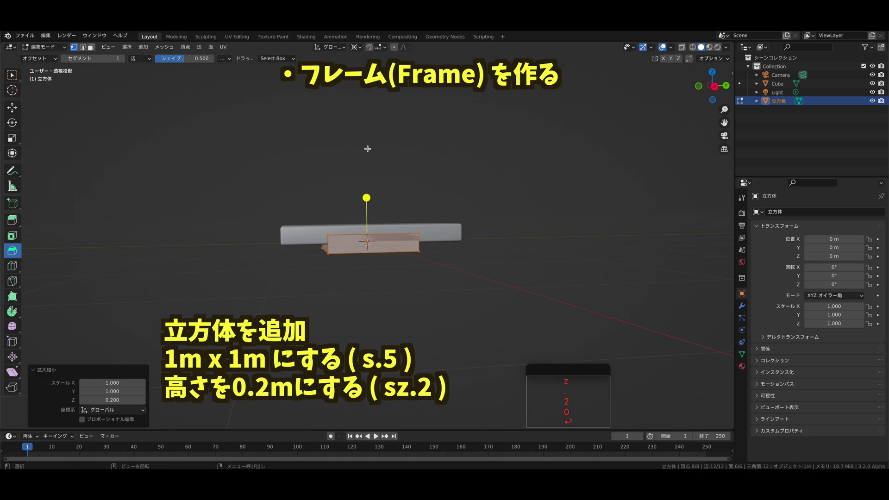
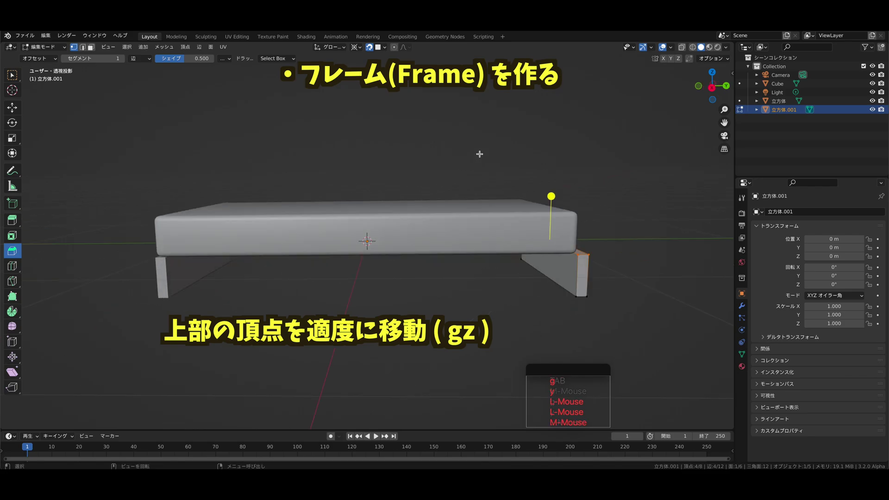
- Raise the head-end board's top edge straight up along Z into a headboard
key(g)
key(z)
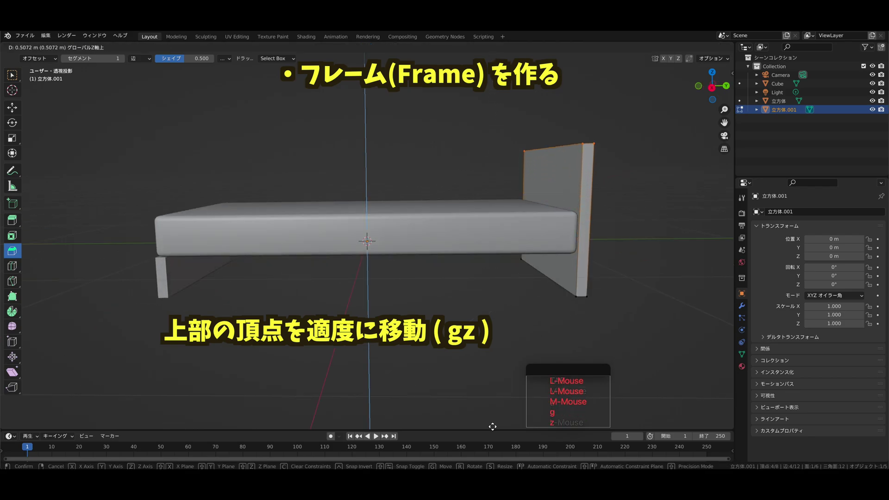
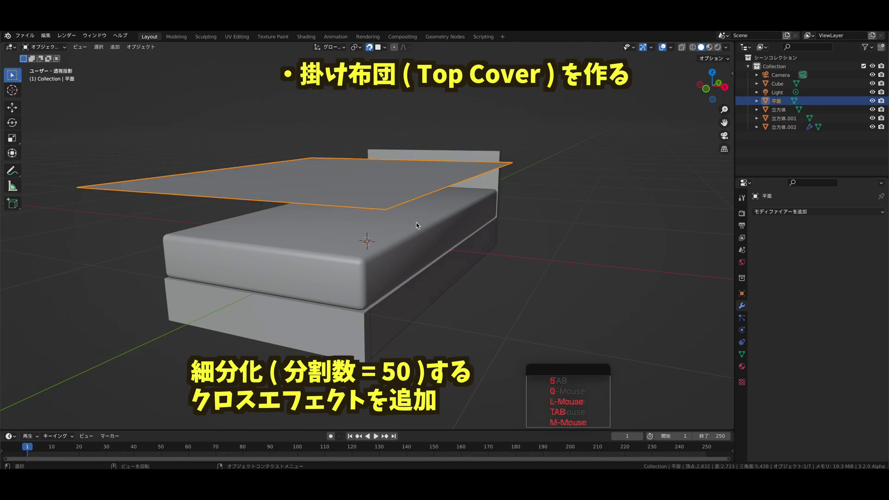
- Enable Cloth physics on the sheet, play the simulation to drape it, then shade the cover smooth
double_click(704, 201)
click(744, 333)
click(817, 235)
click(401, 199)
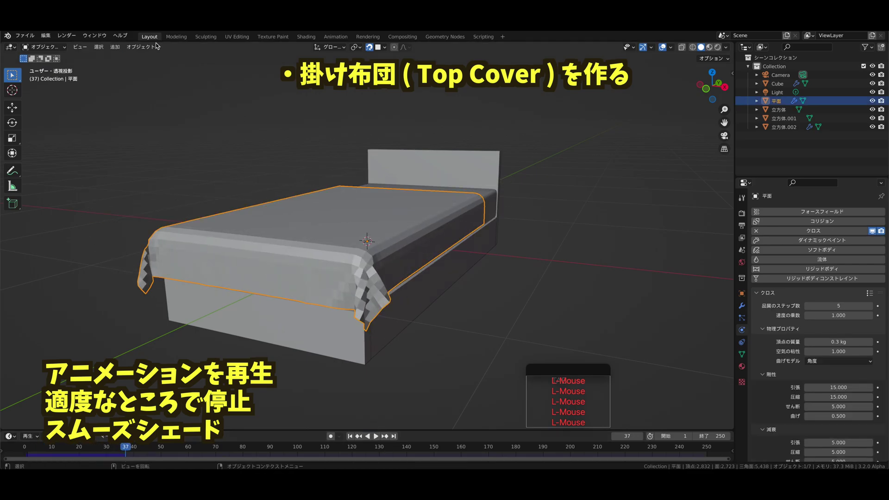
middle_click(535, 202)
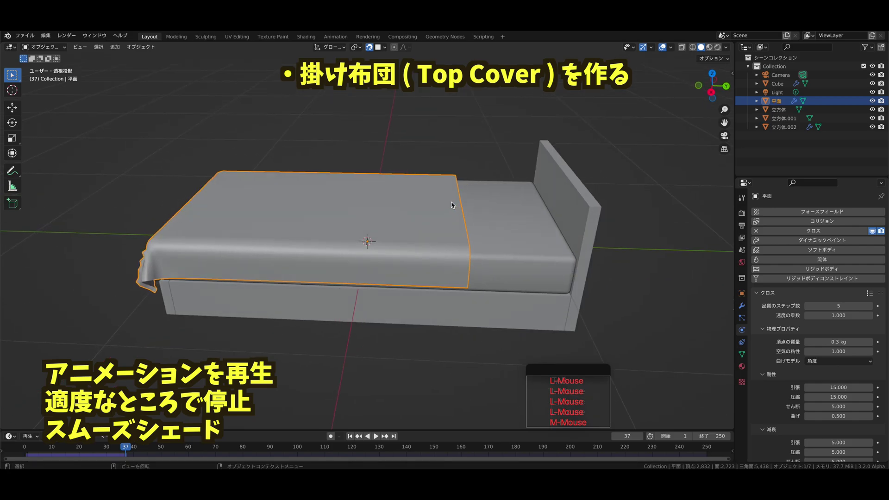
click(500, 136)
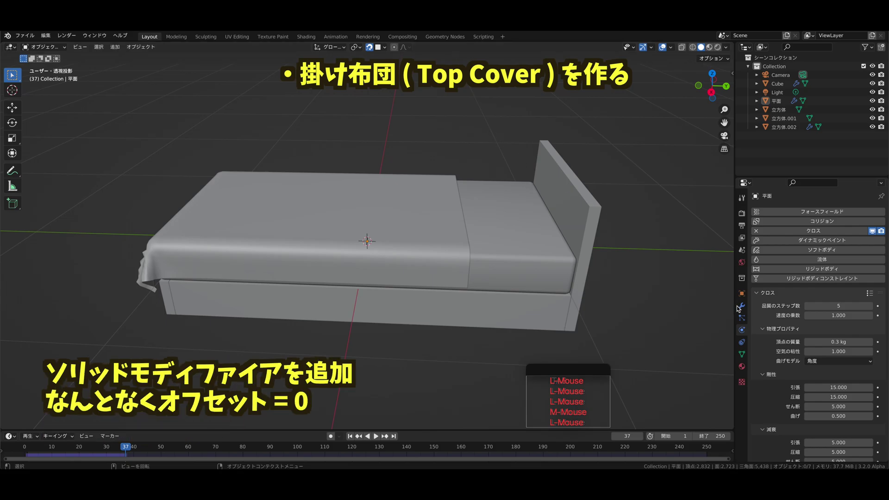
- Add a Solidify modifier to the cover with Offset 0 and Width 0.02 m
click(742, 308)
click(803, 211)
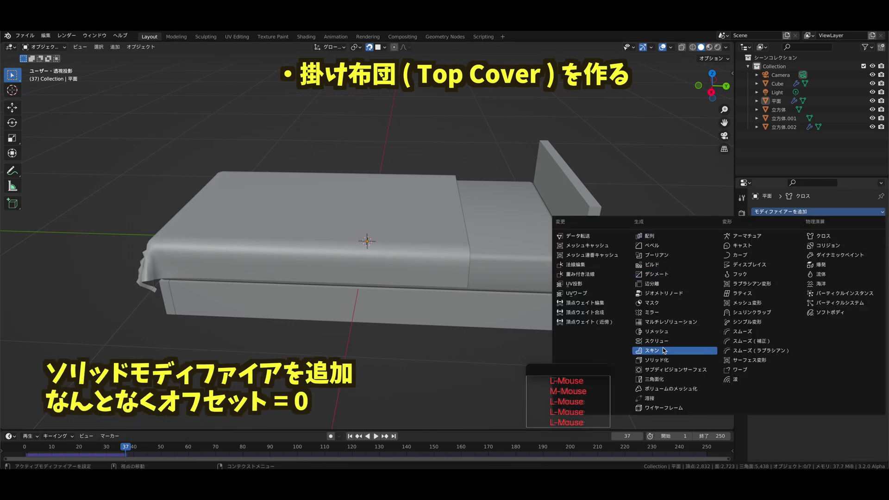
click(666, 361)
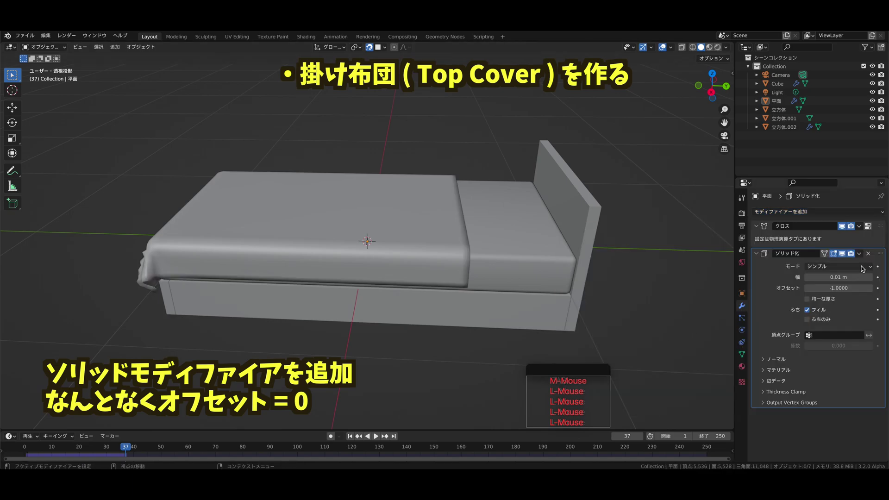
click(841, 290)
key(0)
click(830, 374)
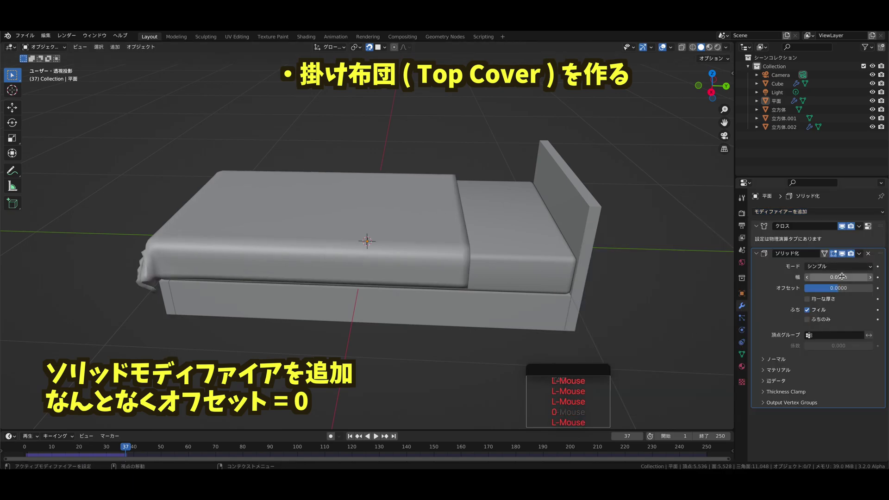
click(873, 280)
click(645, 266)
- Apply the Cloth and Solidify modifiers so the cover's shape and thickness are permanent
middle_click(251, 236)
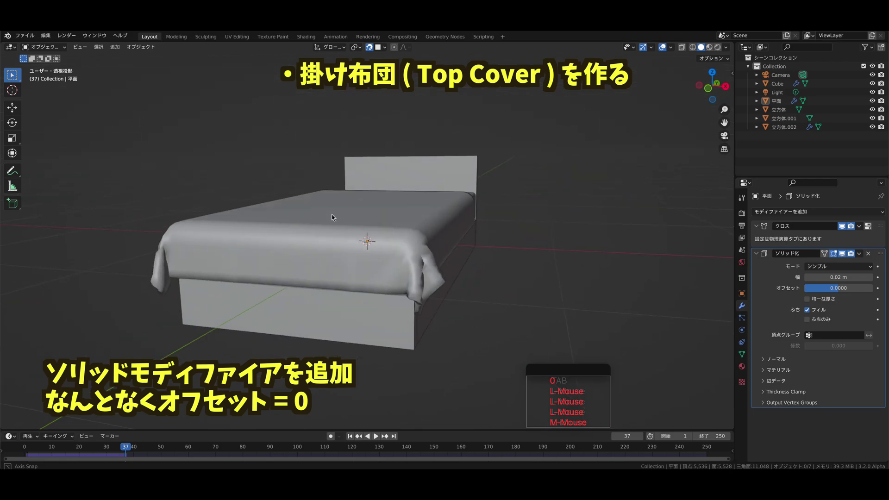
middle_click(223, 147)
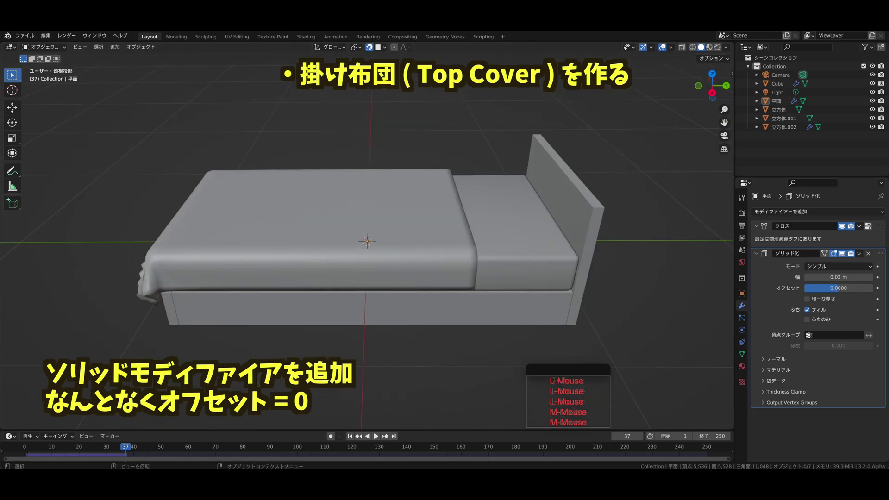
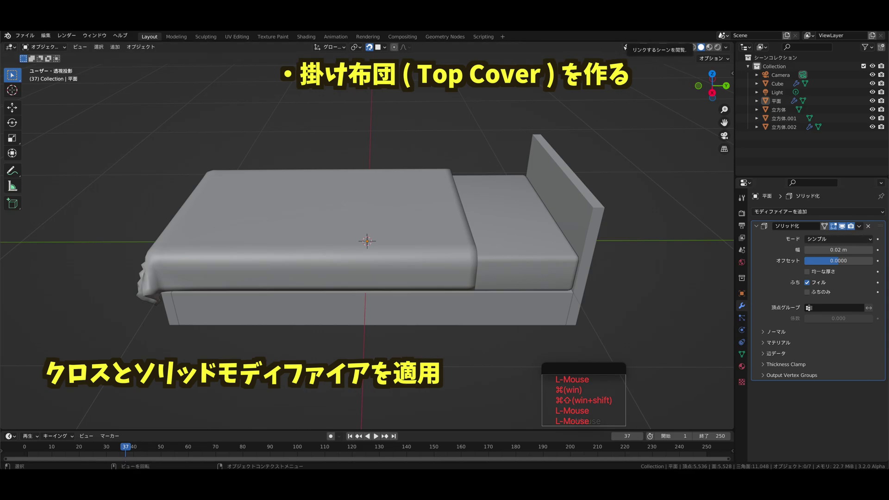
double_click(864, 231)
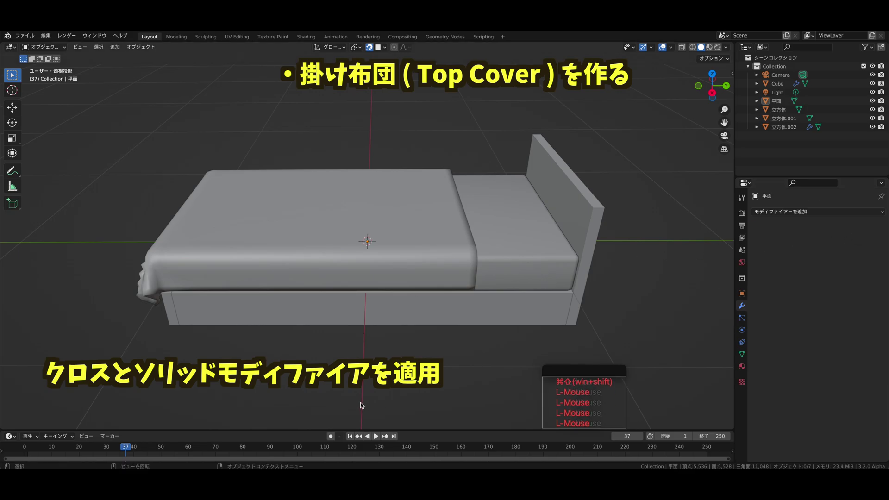
click(351, 439)
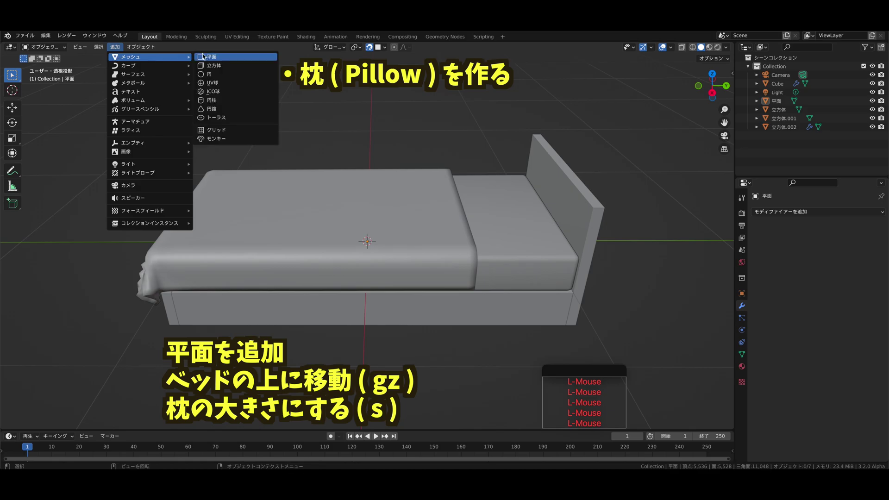
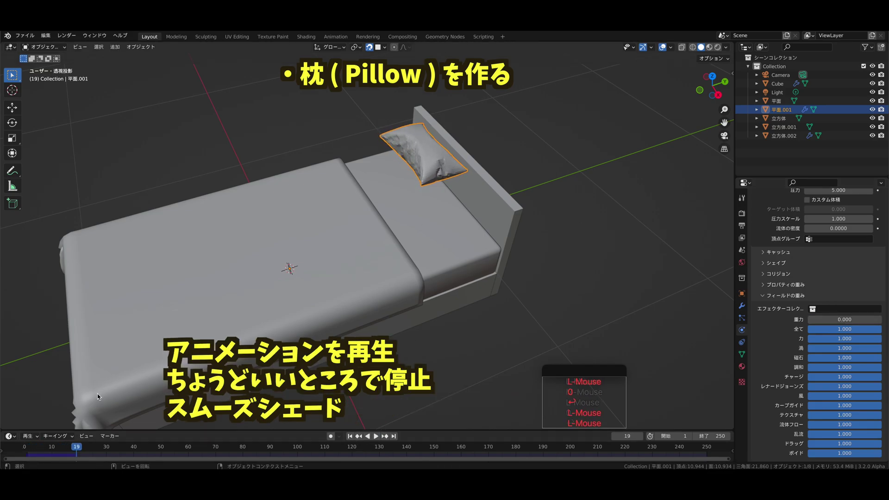
- Step the pillow simulation back to a good frame and inspect the puffed pillow from above
click(78, 449)
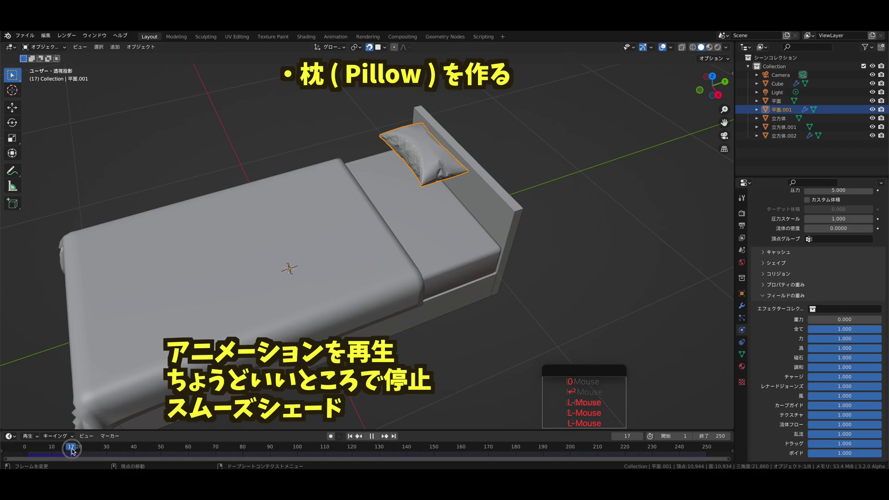
middle_click(246, 278)
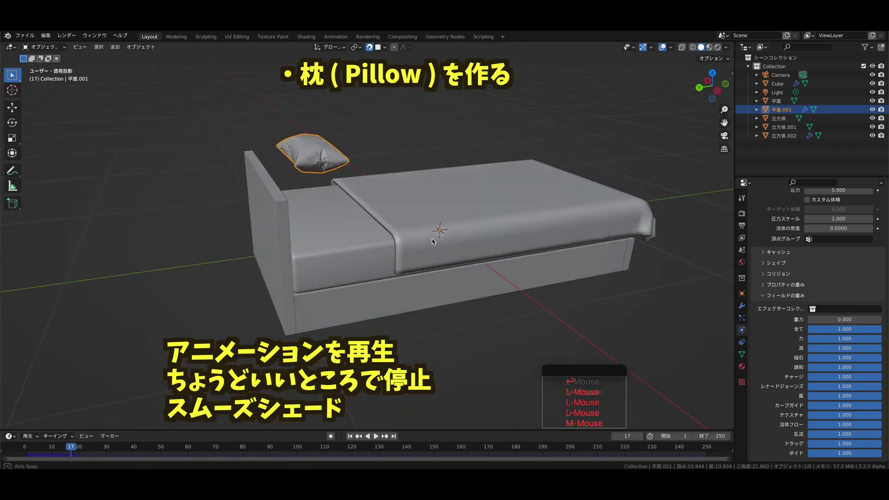
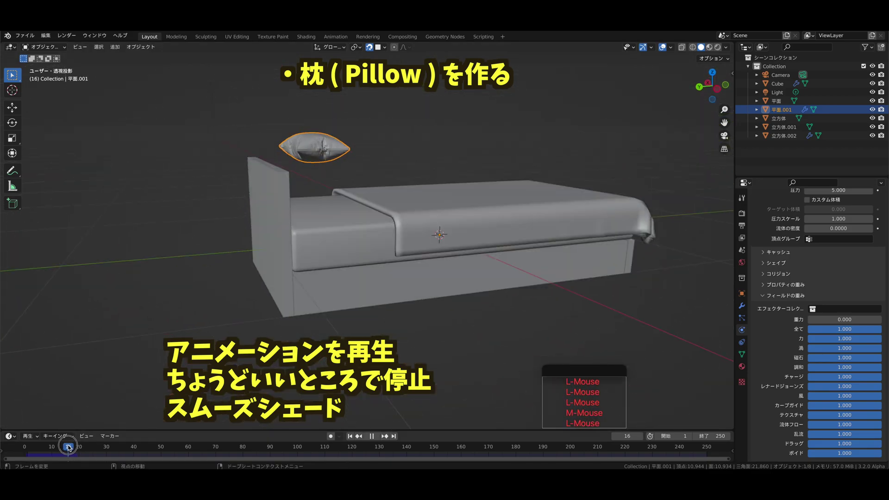
middle_click(447, 242)
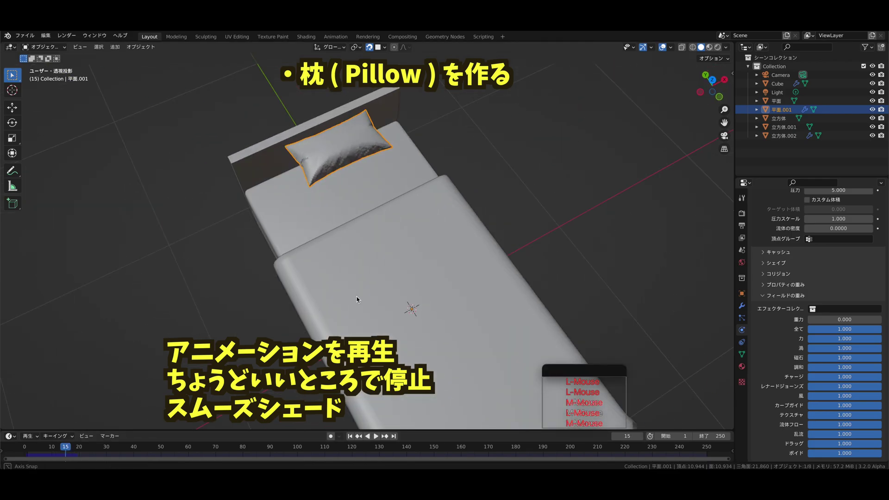
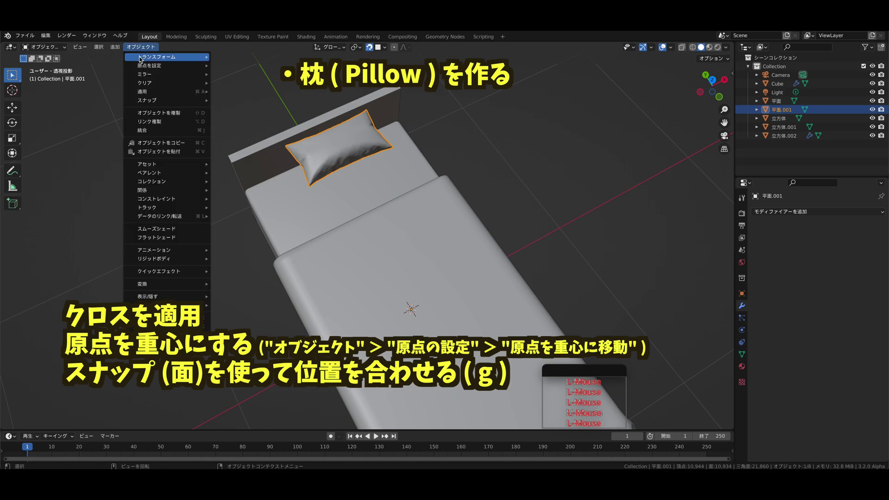
- Apply the pillow's cloth shape and enable face snapping for placing it
middle_click(396, 167)
key(x)
click(489, 174)
middle_click(448, 123)
double_click(372, 48)
click(388, 48)
click(377, 100)
click(361, 95)
middle_click(326, 119)
- Lower the pillow onto the mattress and slide it along Y against the headboard
key(g)
key(z)
click(299, 213)
key(g)
key(y)
click(281, 199)
middle_click(348, 144)
middle_click(519, 144)
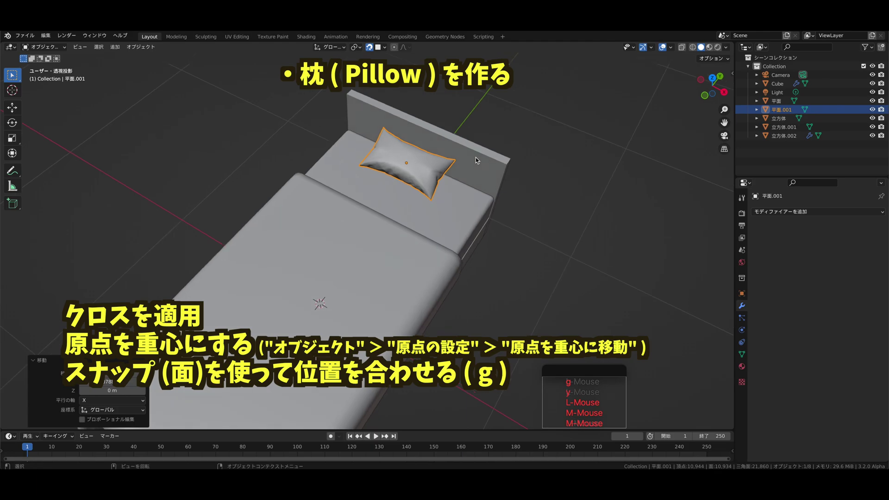
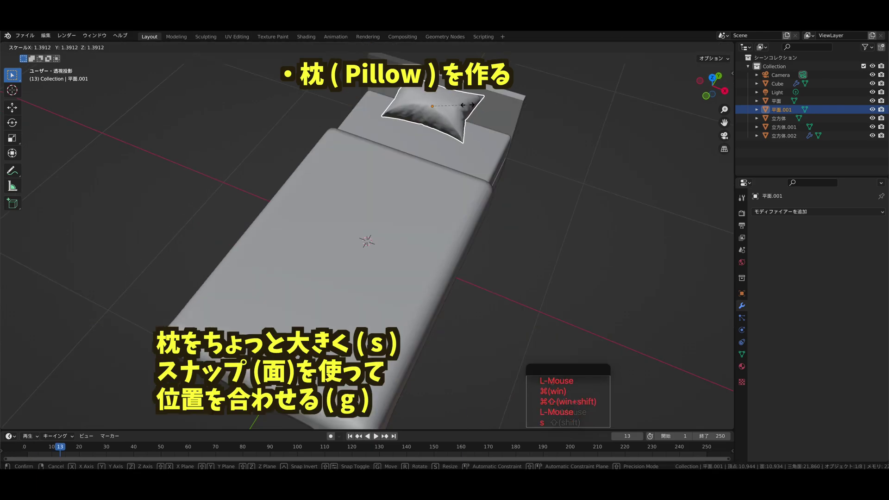
- Enlarge the pillow about 1.39 times and begin resizing it further
click(471, 106)
middle_click(518, 106)
key(s)
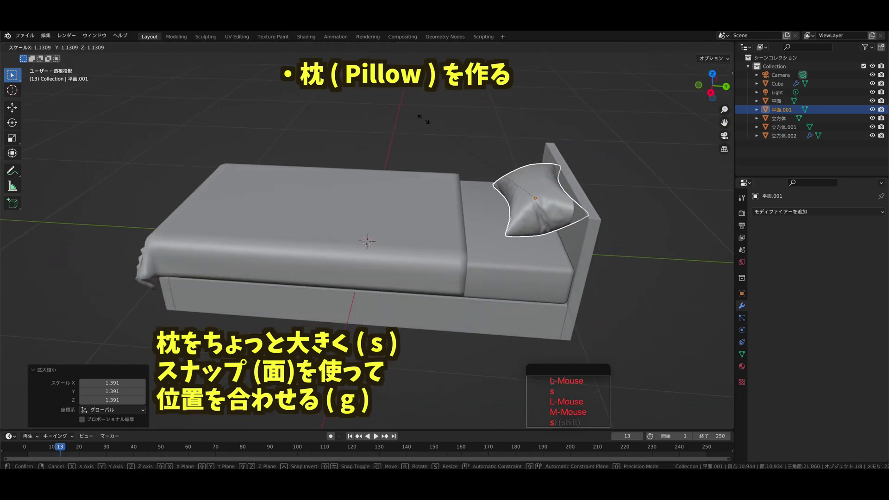
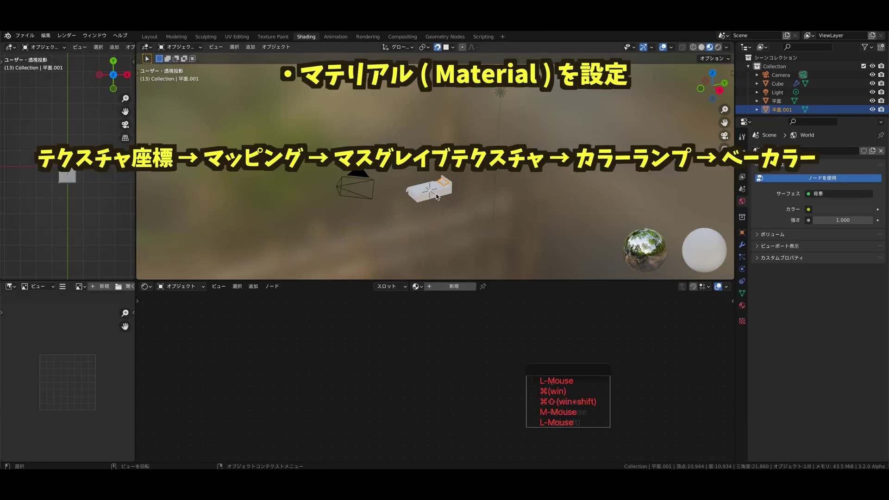
- Give the bed base a new material and add a Texture Coordinate node
middle_click(459, 231)
click(445, 194)
click(434, 288)
middle_click(343, 333)
click(255, 288)
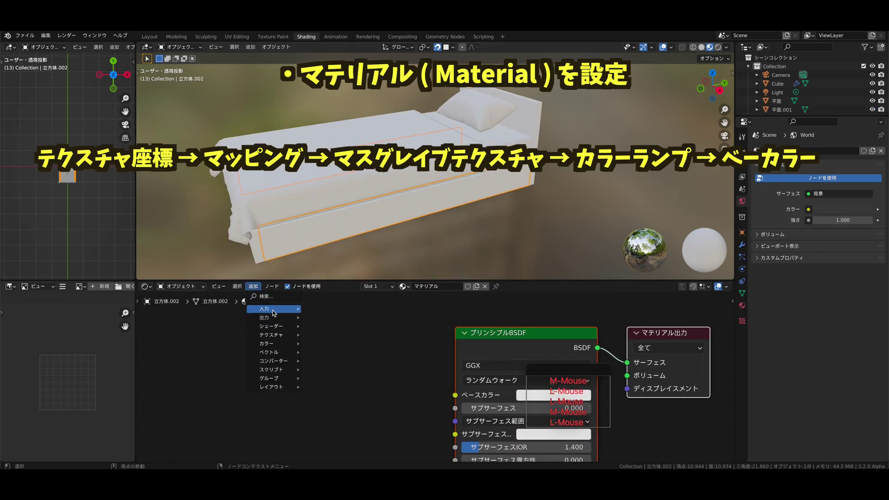
click(324, 345)
- Add Mapping, Musgrave Texture and Color Ramp nodes into Base Color and stretch the grain 8.6 on Z
click(278, 351)
key(x)
click(256, 287)
click(341, 397)
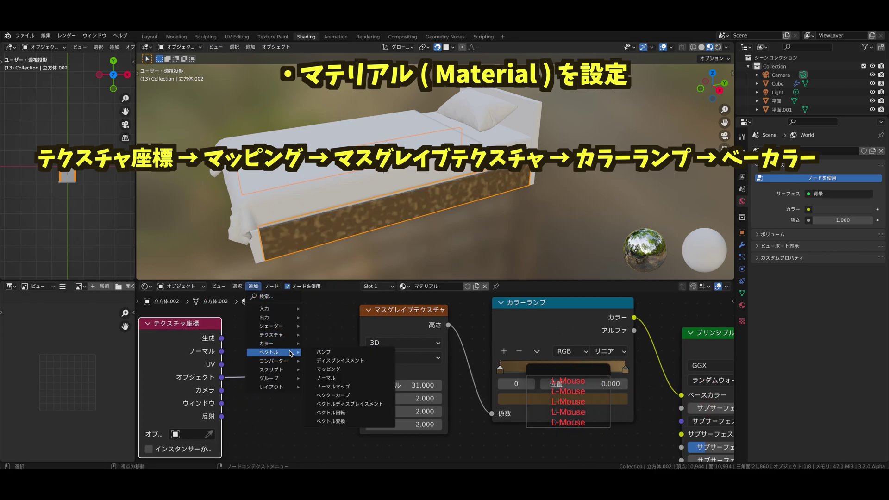
middle_click(254, 364)
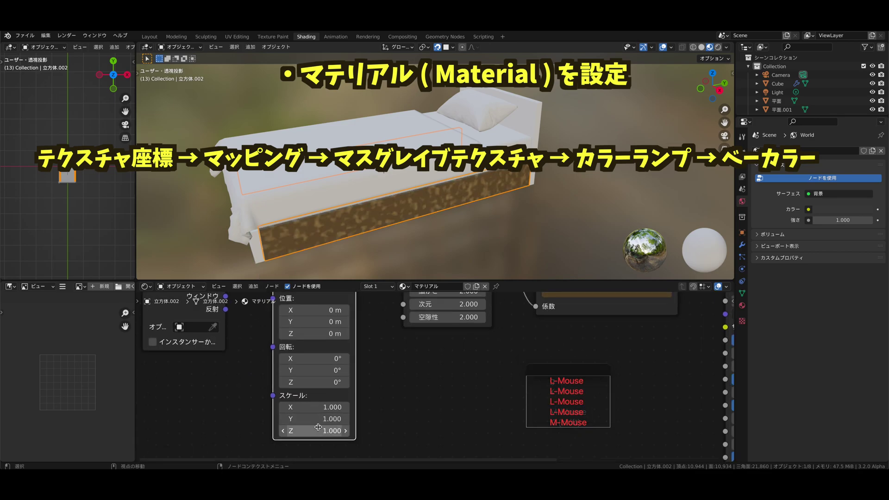
click(317, 429)
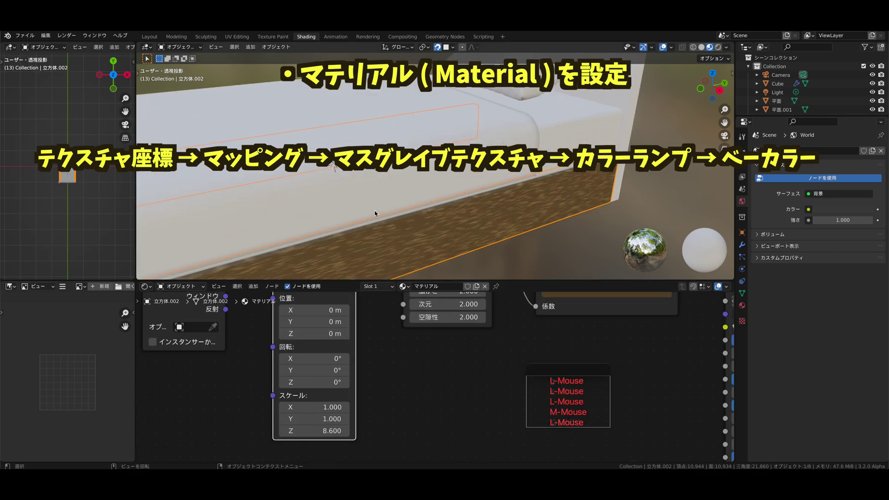
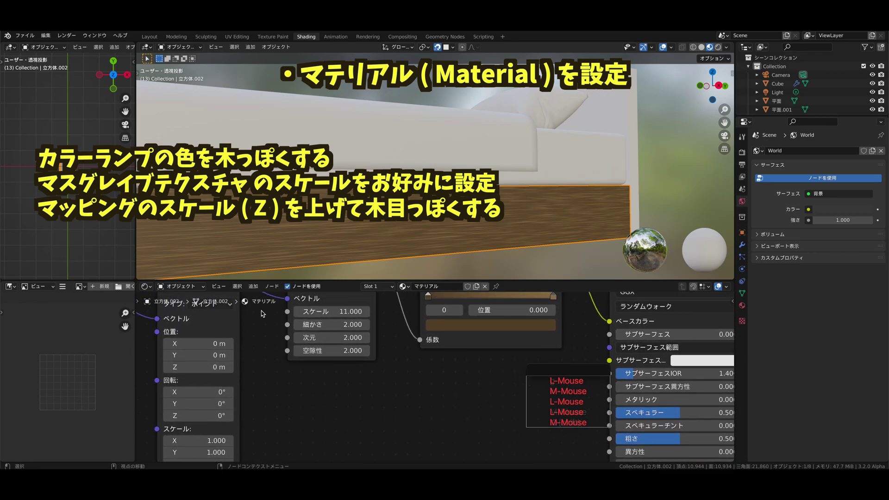
- Add a Bump node to give the wood material surface relief
middle_click(262, 317)
click(254, 288)
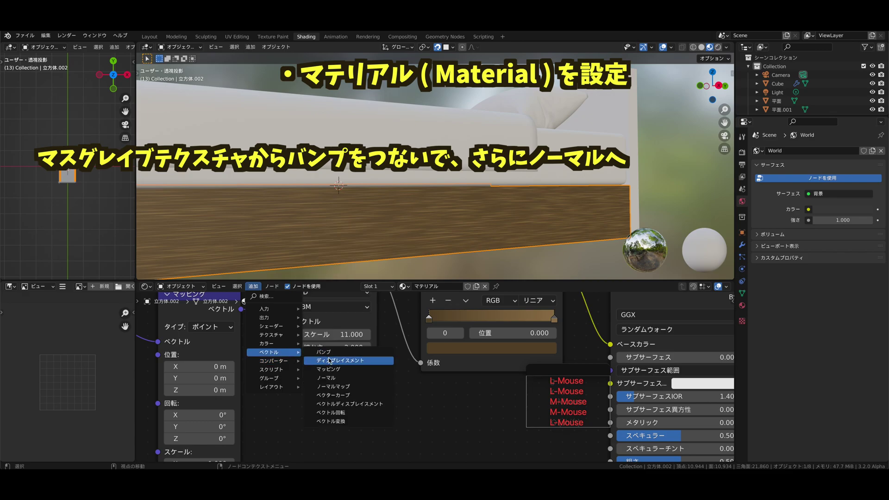
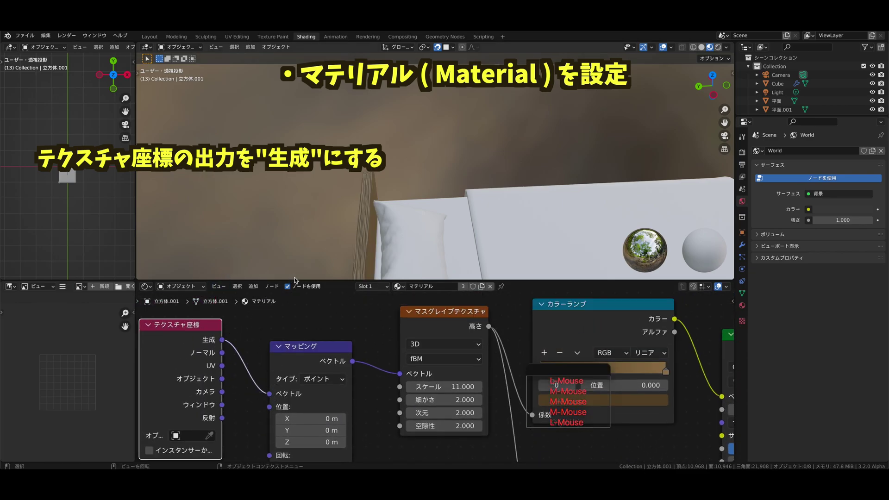
- Orbit around the headboard to check the generated-coordinate wood grain on the whole bed
middle_click(308, 264)
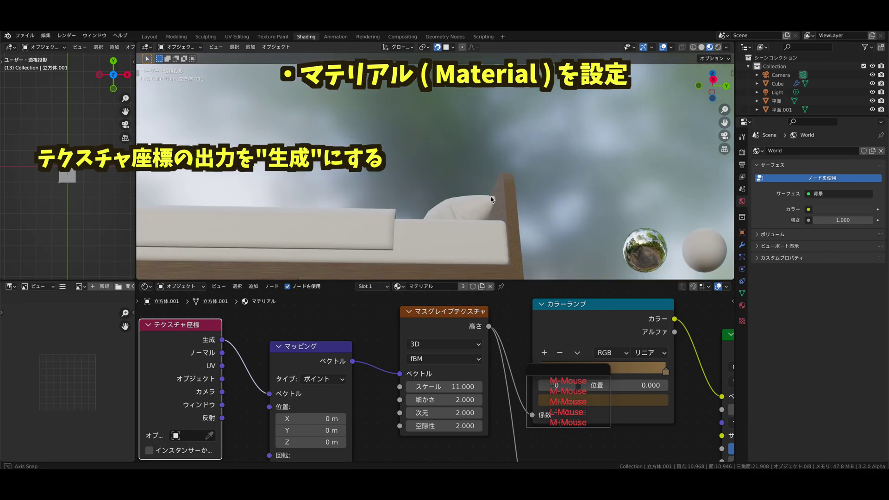
middle_click(401, 222)
middle_click(391, 102)
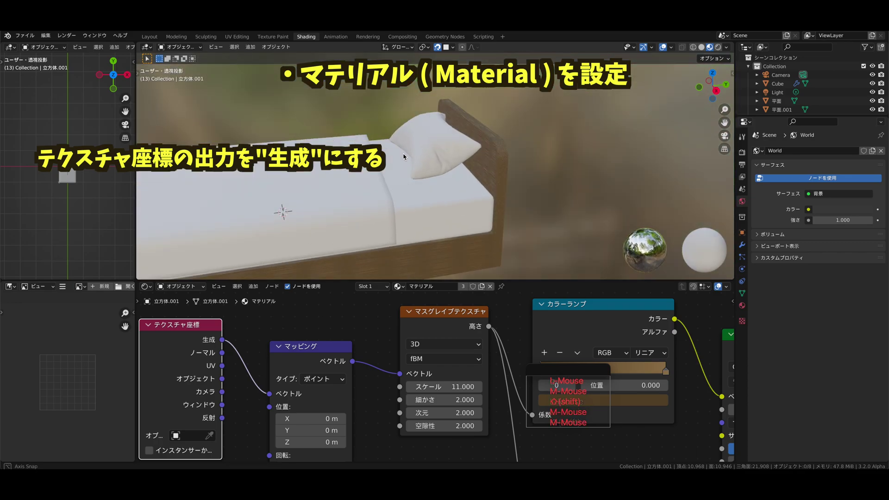
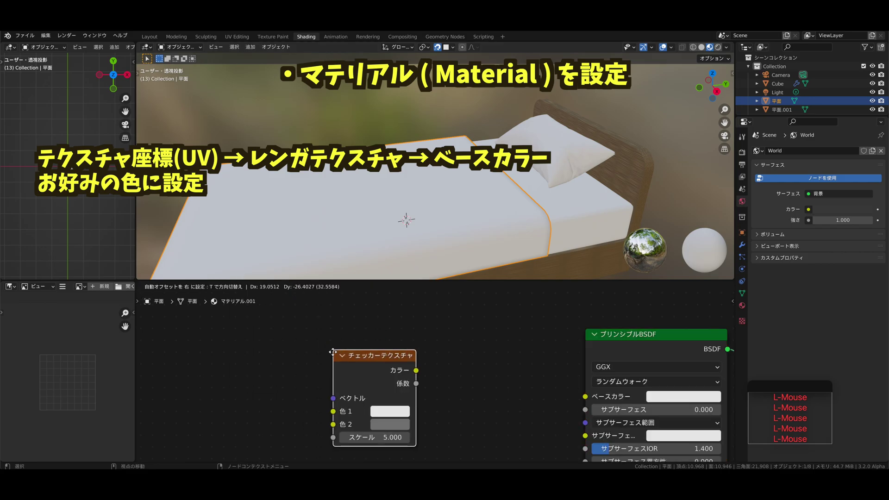
- Drop the checker texture and add a Brick Texture node for the cover's material
right_click(335, 358)
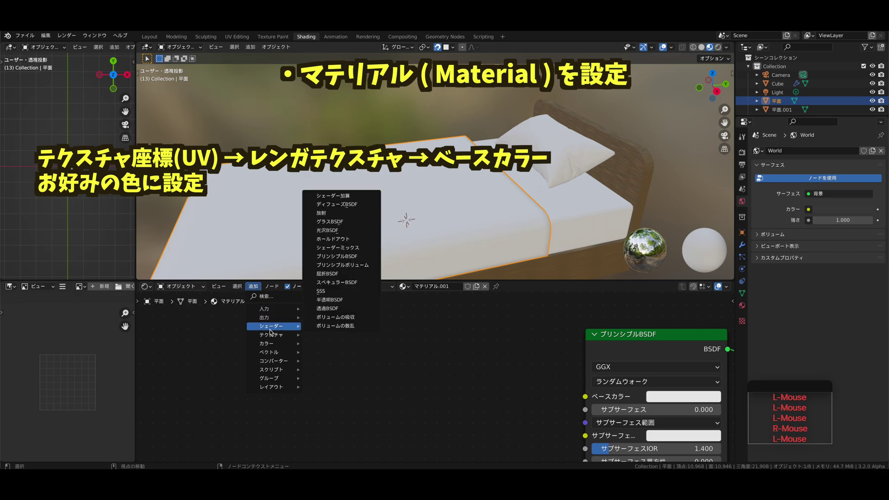
click(432, 359)
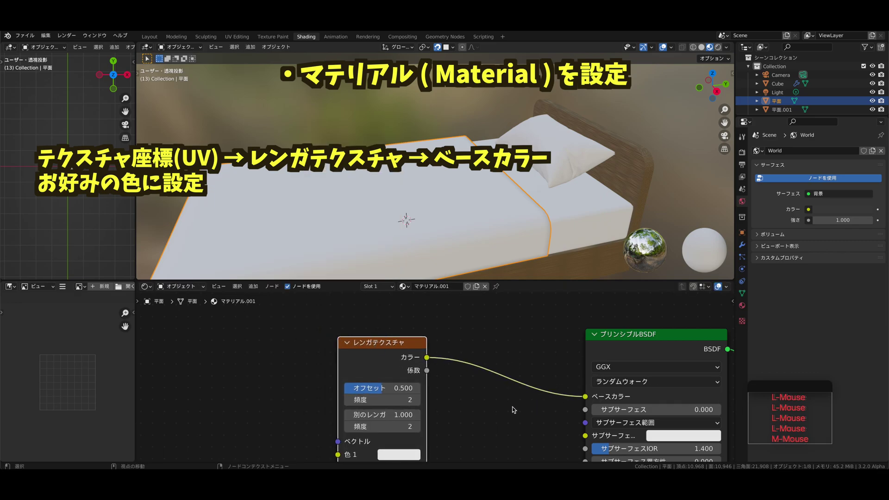
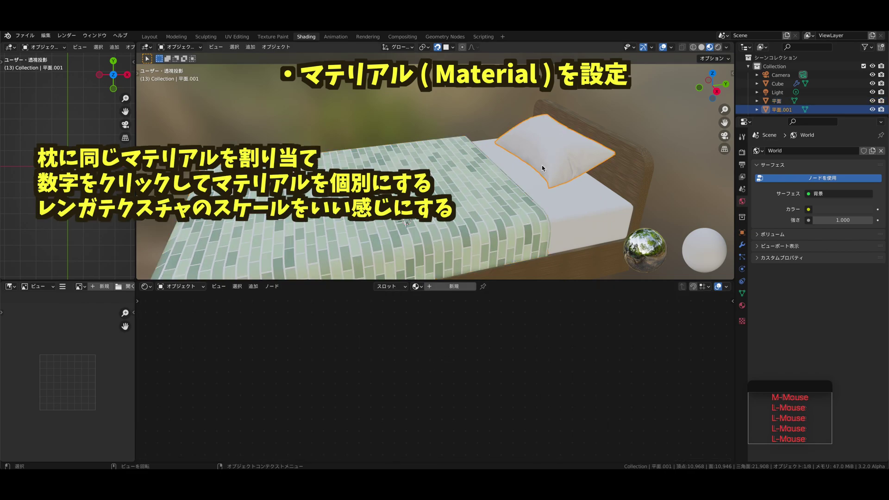
- Select the pillow and make its brick material a single-user copy
click(420, 286)
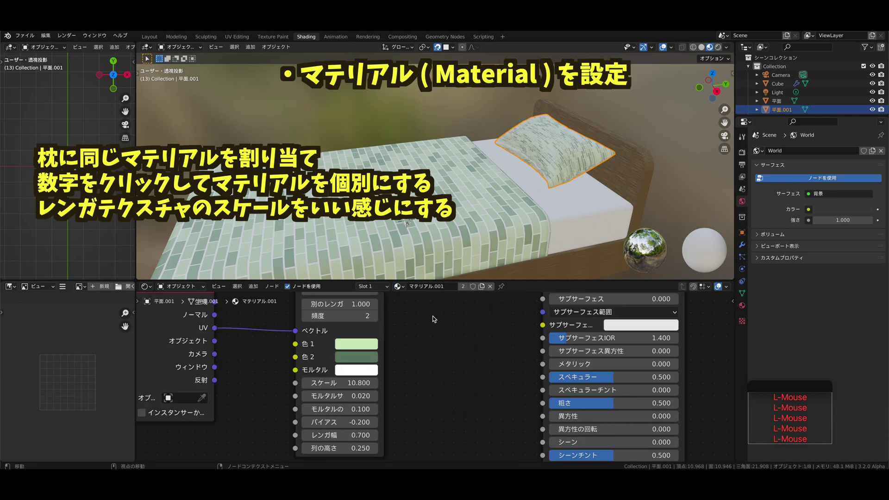
middle_click(575, 185)
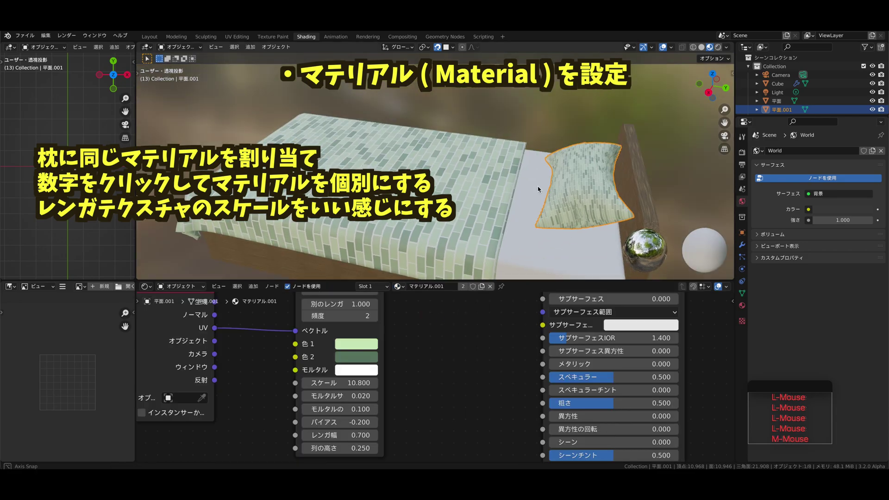
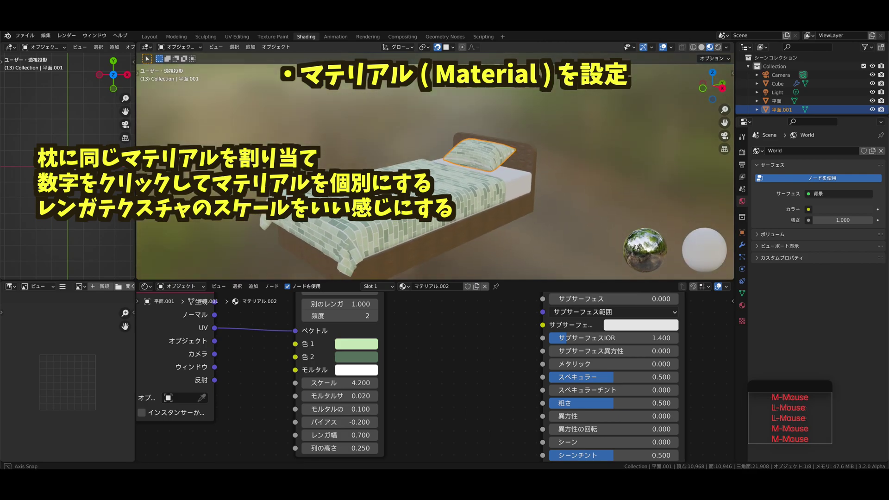
click(723, 52)
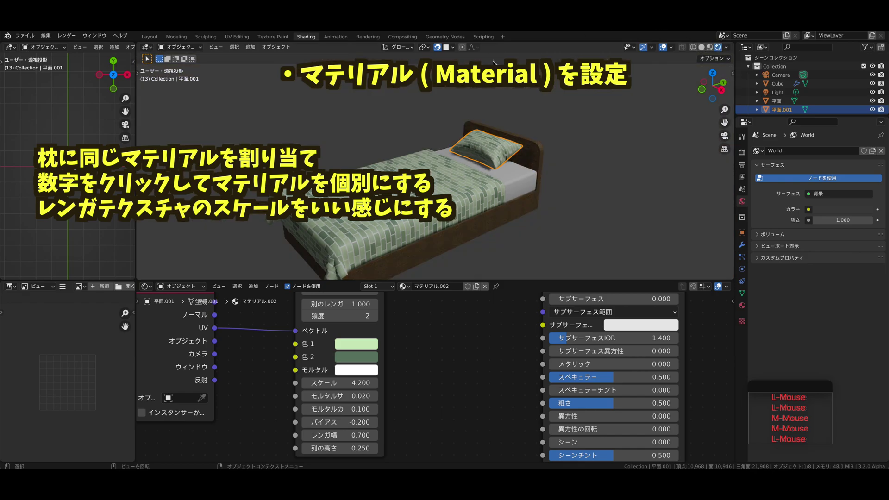
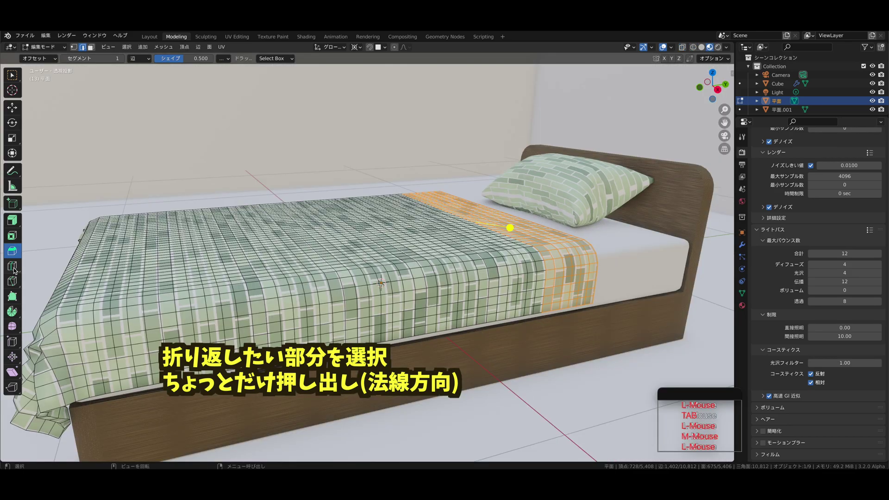
- Extrude the cover's head-end strip slightly outward along its normals
click(17, 223)
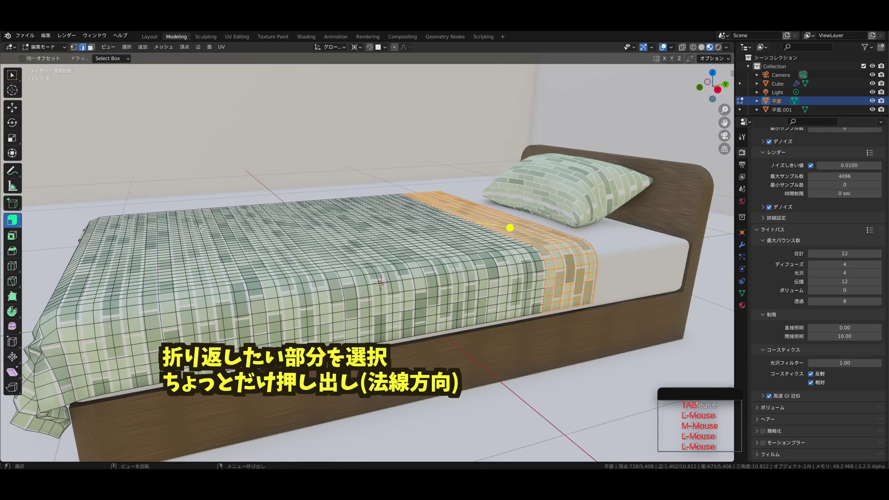
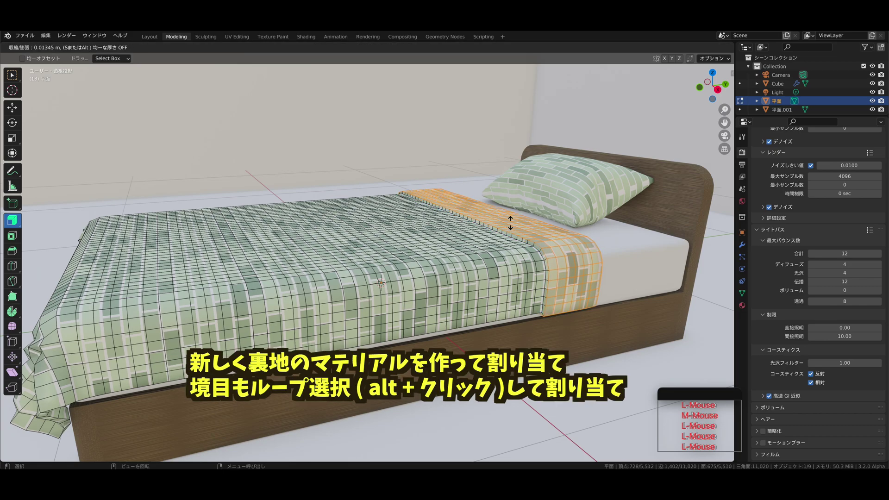
click(747, 306)
middle_click(777, 143)
- Add a second material slot with a new lining material and assign it to the strip
click(883, 152)
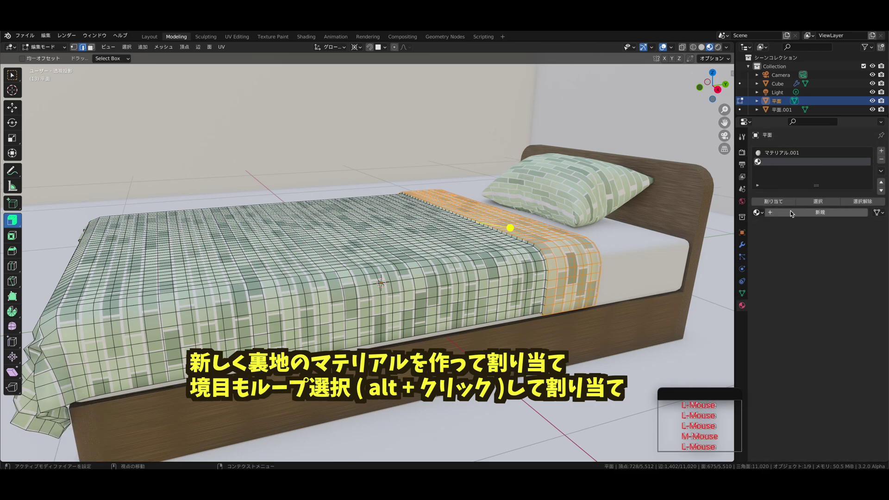
click(792, 214)
click(775, 201)
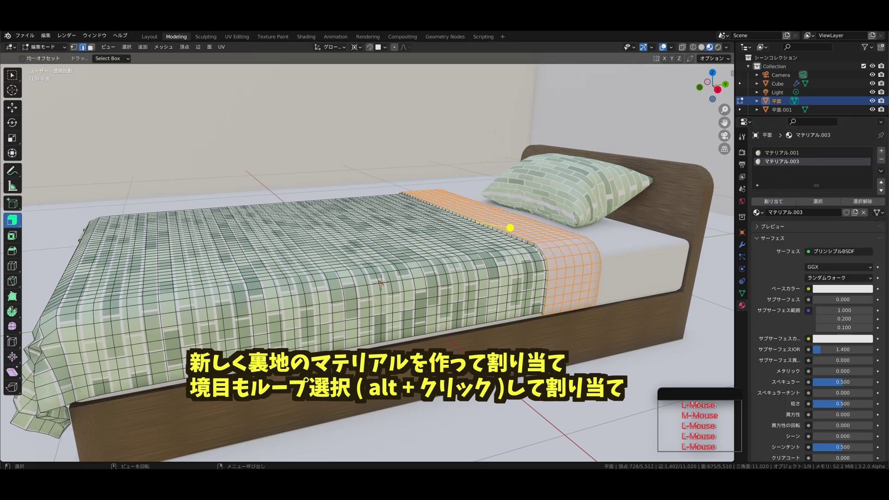
key(3)
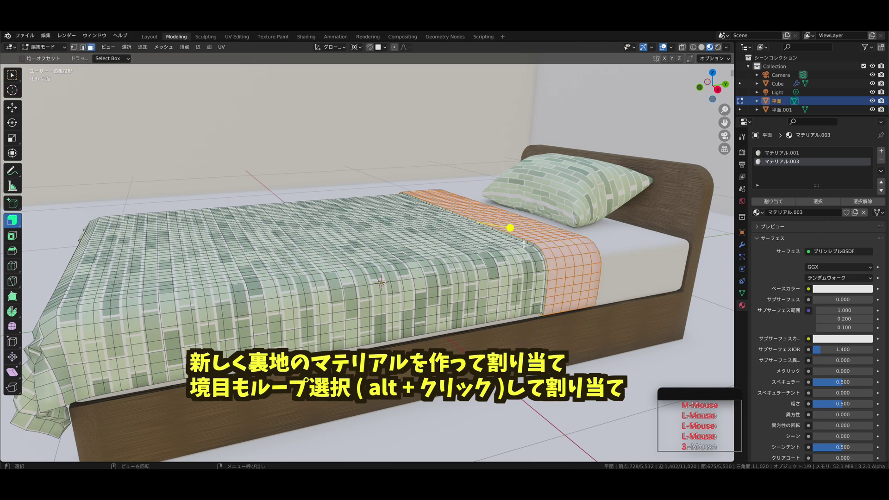
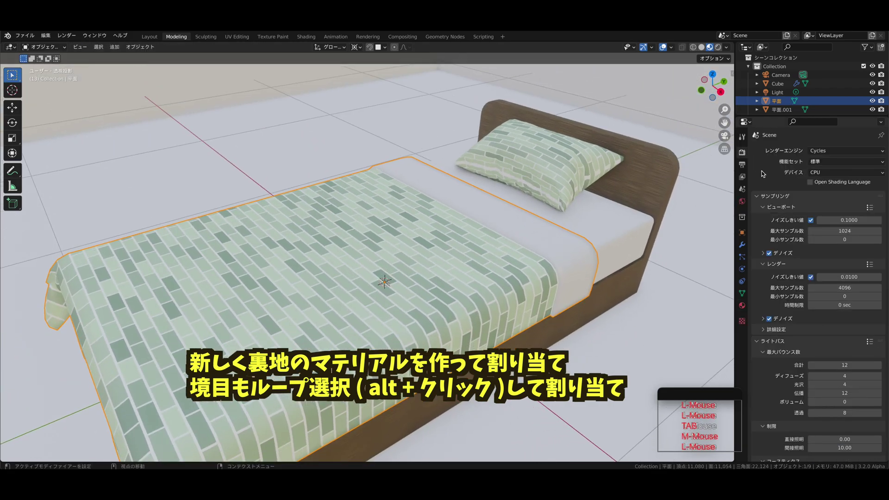
- Orbit the view to see the whole bed with its white turned-down strip
middle_click(608, 198)
middle_click(521, 185)
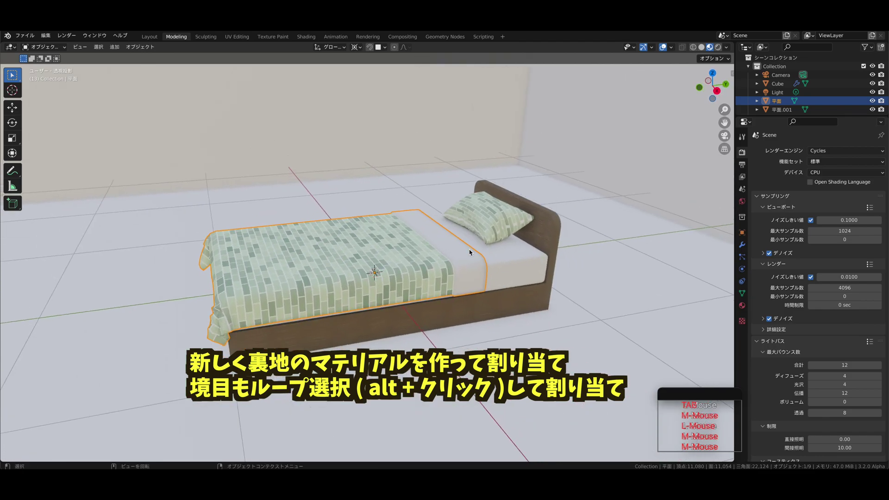